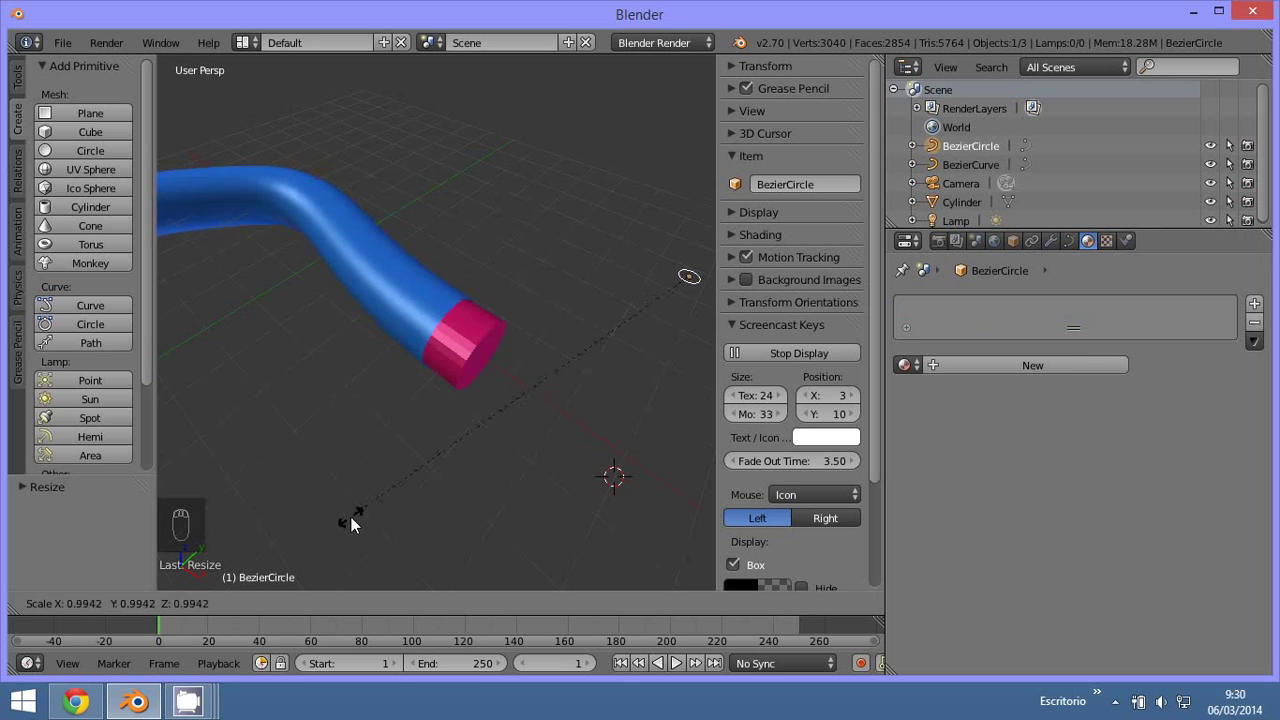
Step: Orbit the viewport to frame the whole looping blue tube and its pink cap
{"action": "left_click_drag", "start_coordinate": [489, 471], "coordinate": [462, 492]}
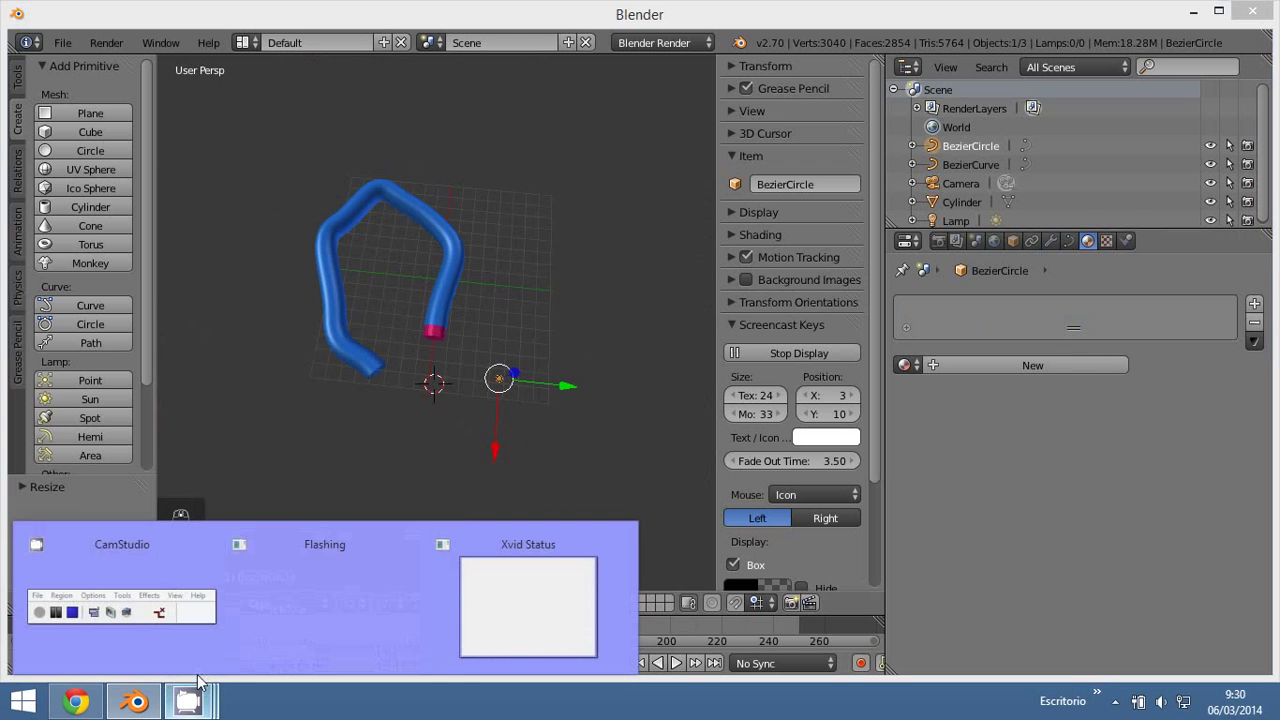